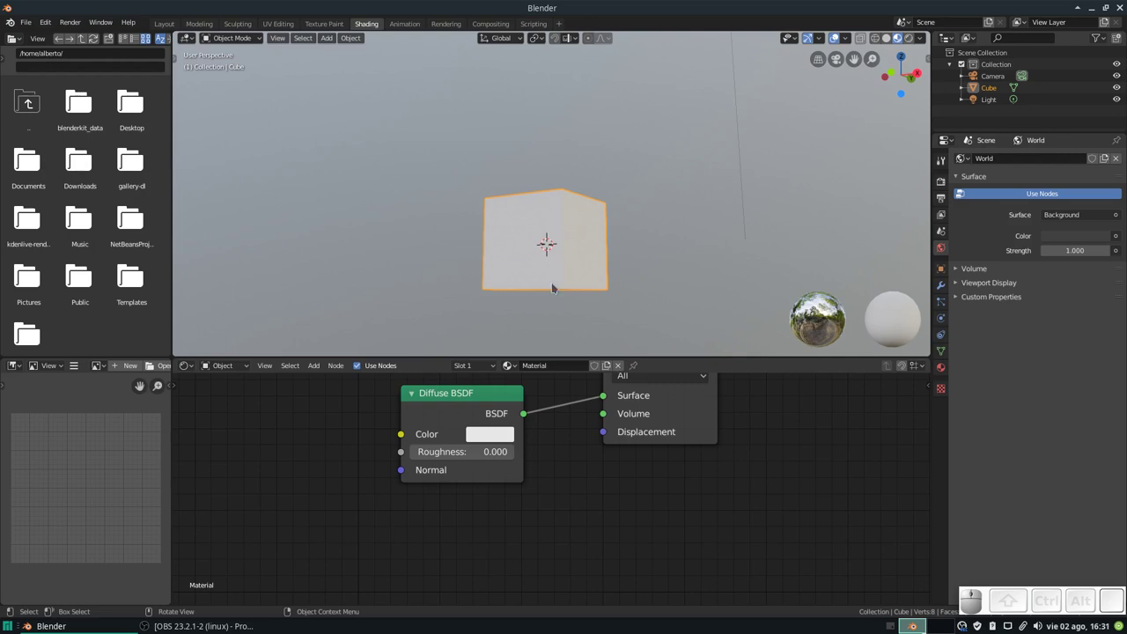
# - Set the cube's Diffuse BSDF colour to red
pyautogui.moveTo(549, 278); pyautogui.dragTo(583, 301)
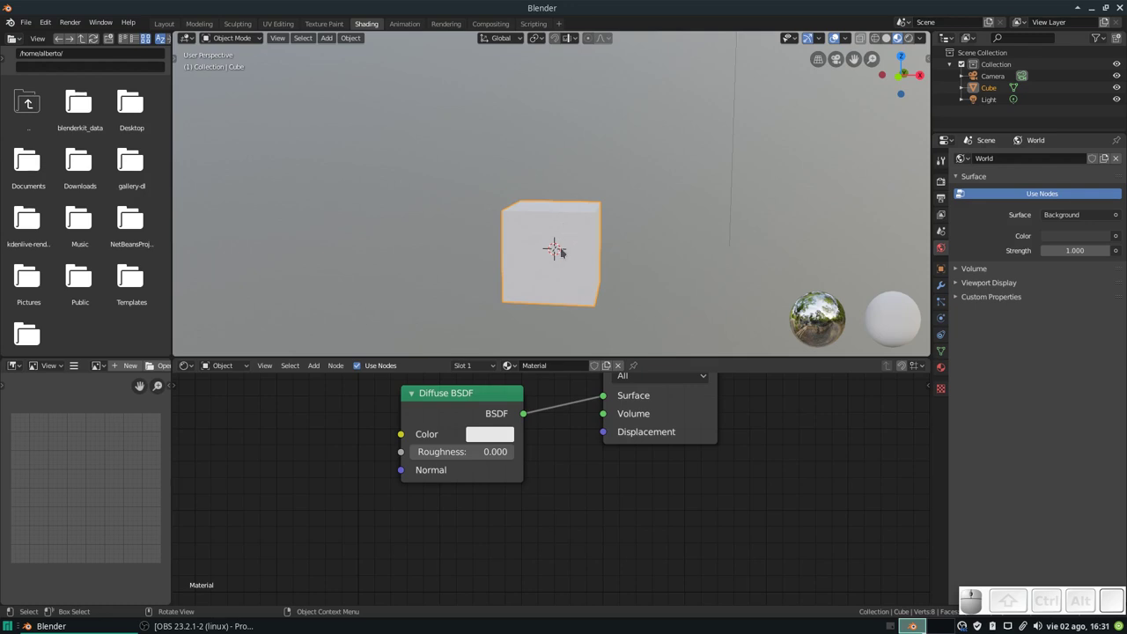
pyautogui.click(484, 455)
pyautogui.moveTo(530, 300); pyautogui.dragTo(991, 305)
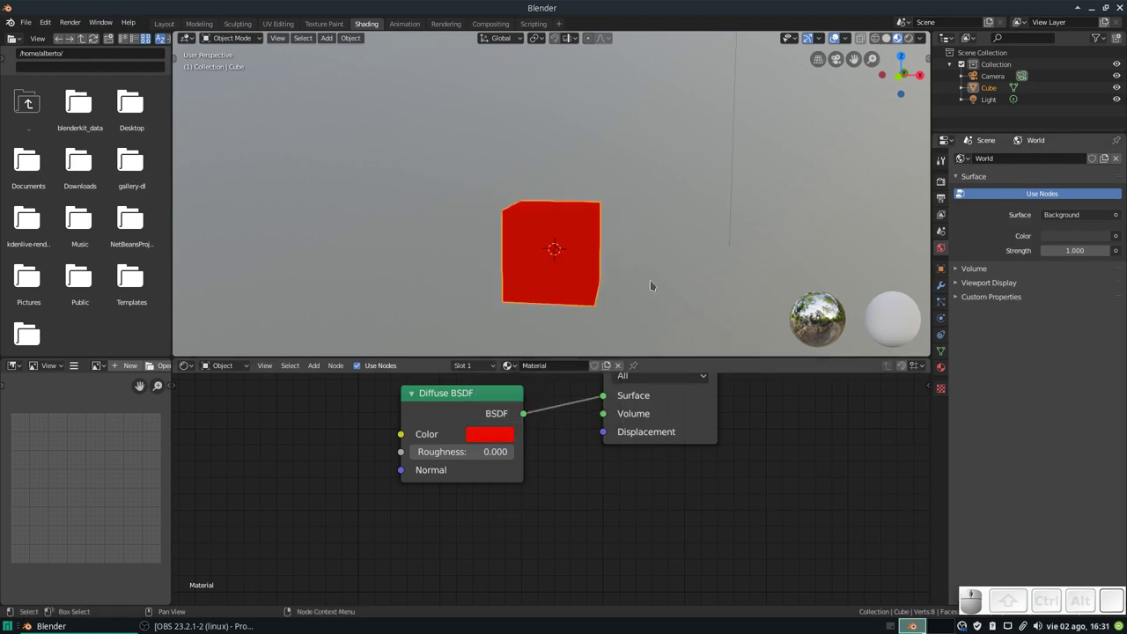
# - Orbit and zoom the viewport to inspect the red cube from above
pyautogui.moveTo(573, 247); pyautogui.dragTo(587, 249)
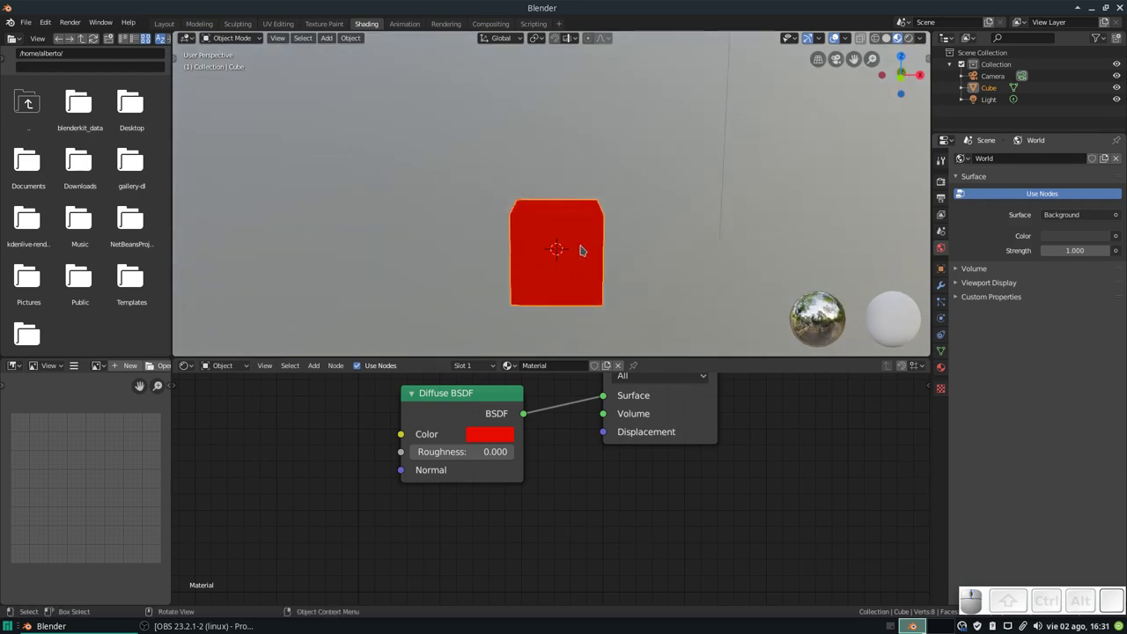
pyautogui.scroll(3)
pyautogui.scroll(-3)
pyautogui.moveTo(584, 263); pyautogui.dragTo(584, 215)
pyautogui.moveTo(584, 216); pyautogui.dragTo(503, 312)
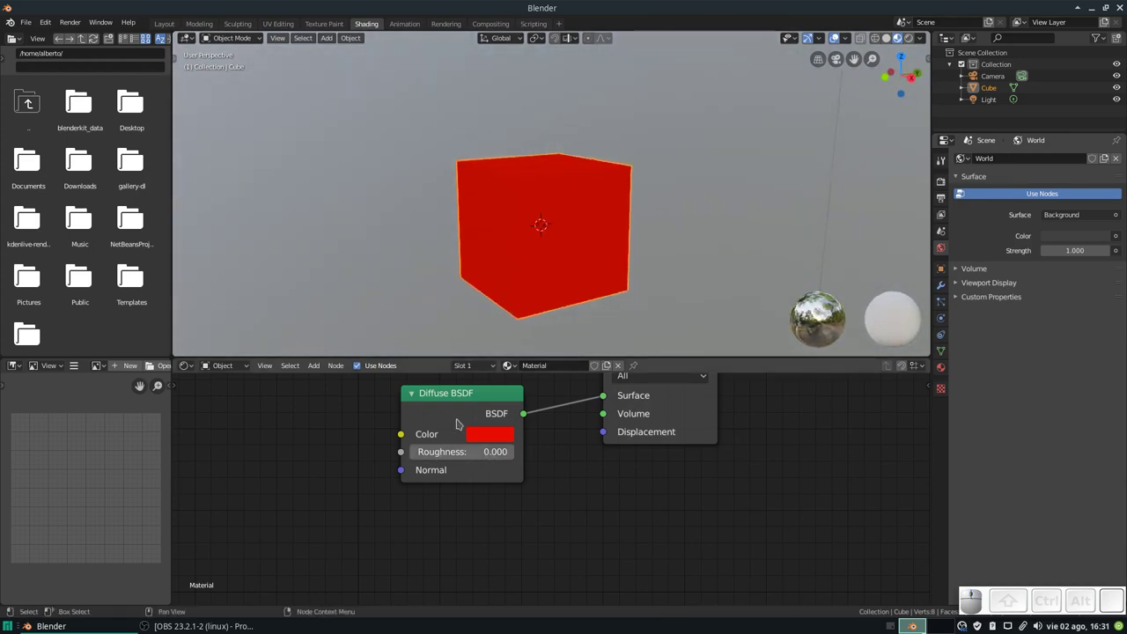
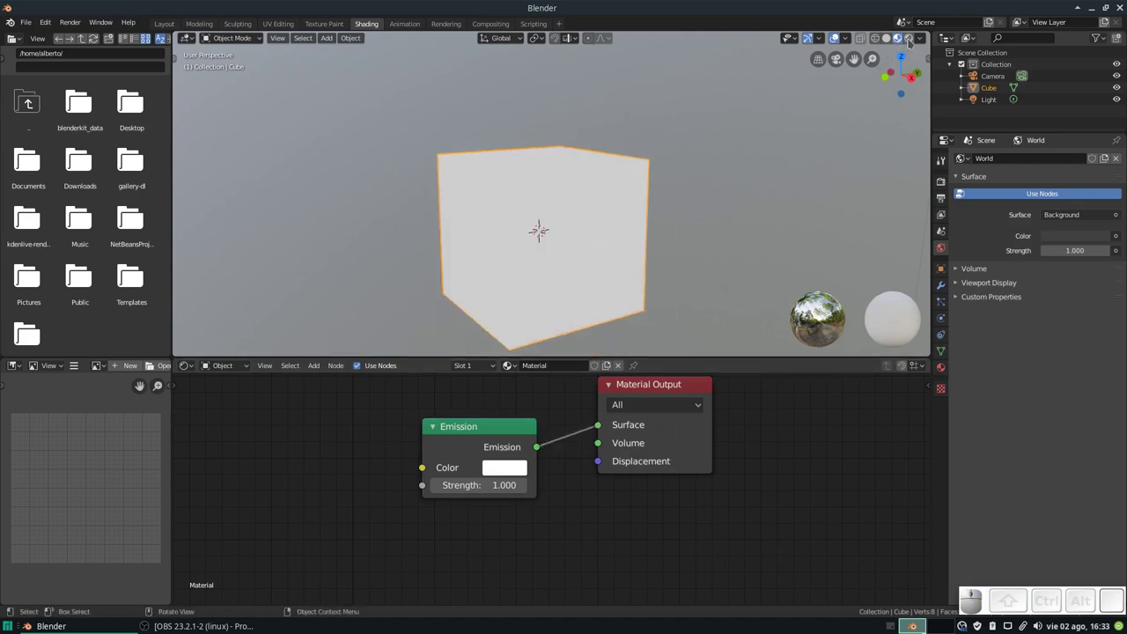
# - Show the rendered preview and set the world background colour to black
pyautogui.click(905, 56)
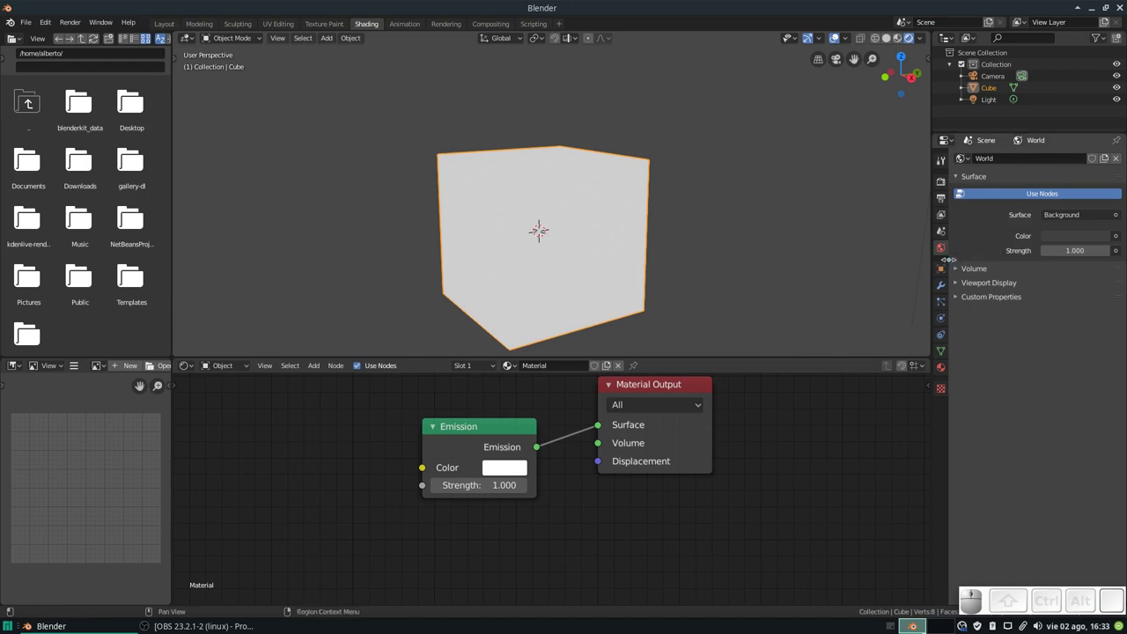
pyautogui.click(1082, 239)
pyautogui.scroll(-3)
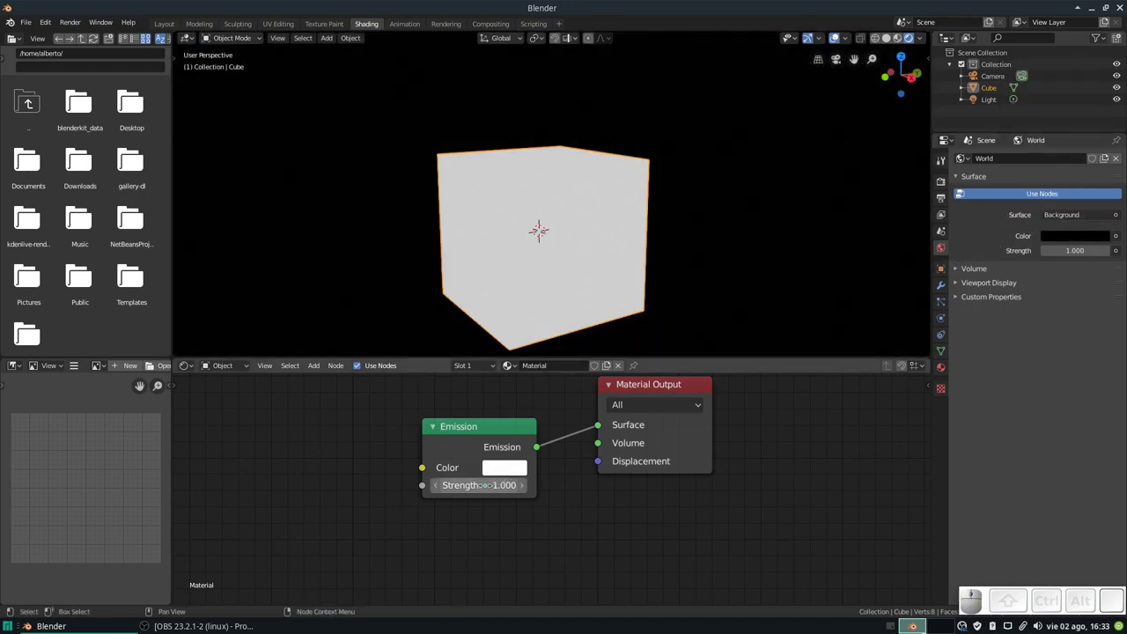
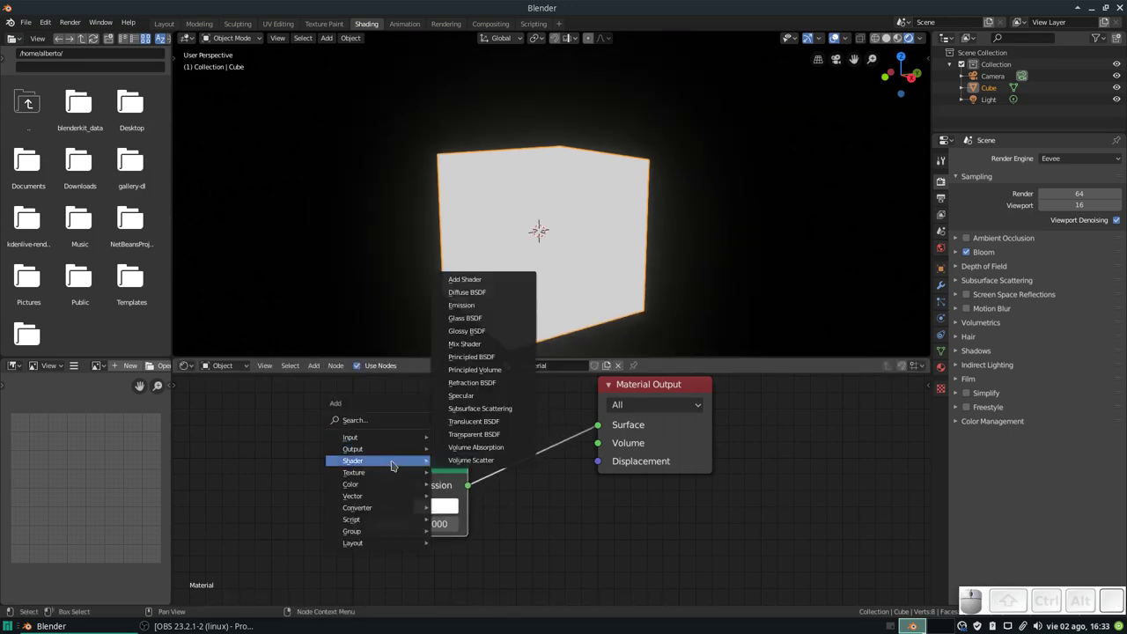
# - Add a Diffuse BSDF node above Emission and link it to the Surface output
pyautogui.click(483, 301)
pyautogui.click(356, 358)
pyautogui.moveTo(481, 386); pyautogui.dragTo(606, 429)
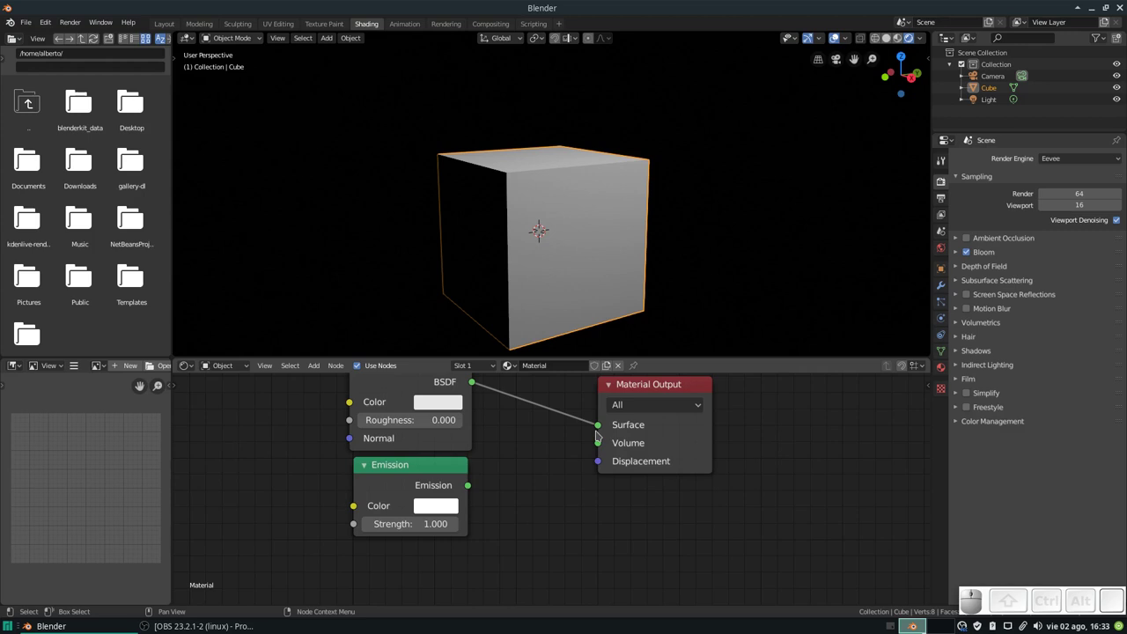
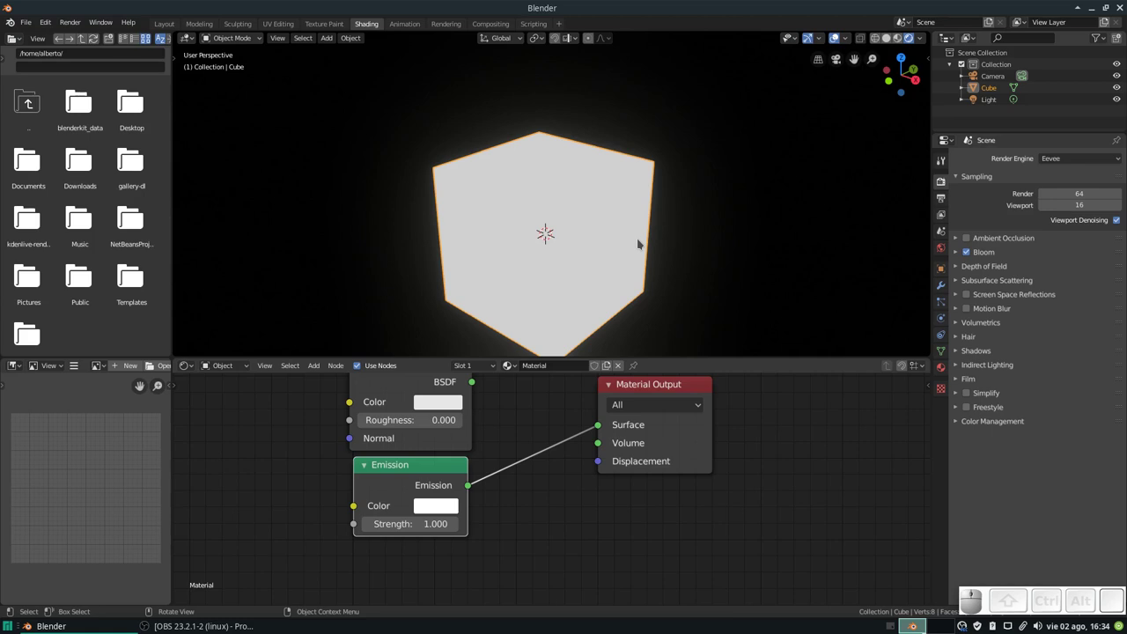
pyautogui.scroll(-3)
pyautogui.moveTo(601, 220); pyautogui.dragTo(578, 225)
pyautogui.scroll(3)
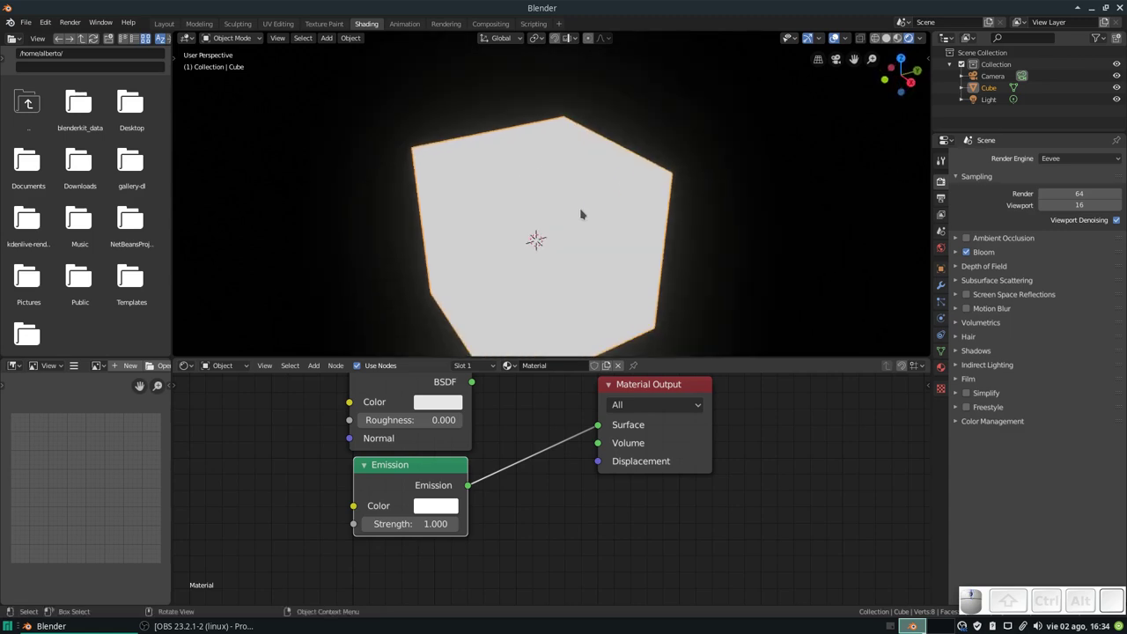
pyautogui.scroll(-3)
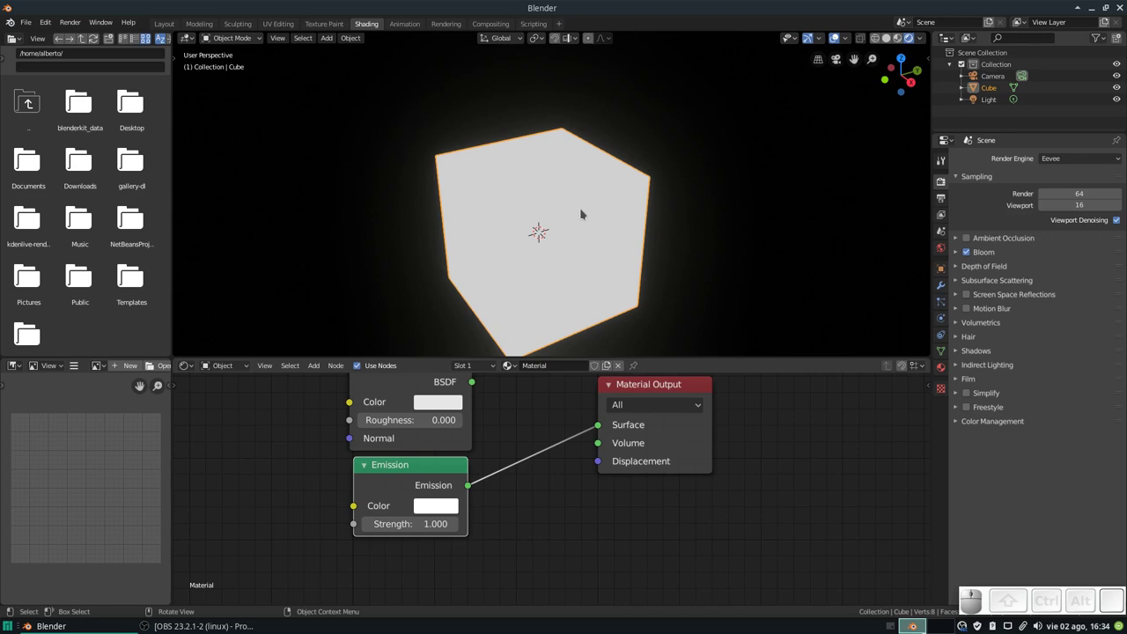
pyautogui.moveTo(605, 256); pyautogui.dragTo(614, 256)
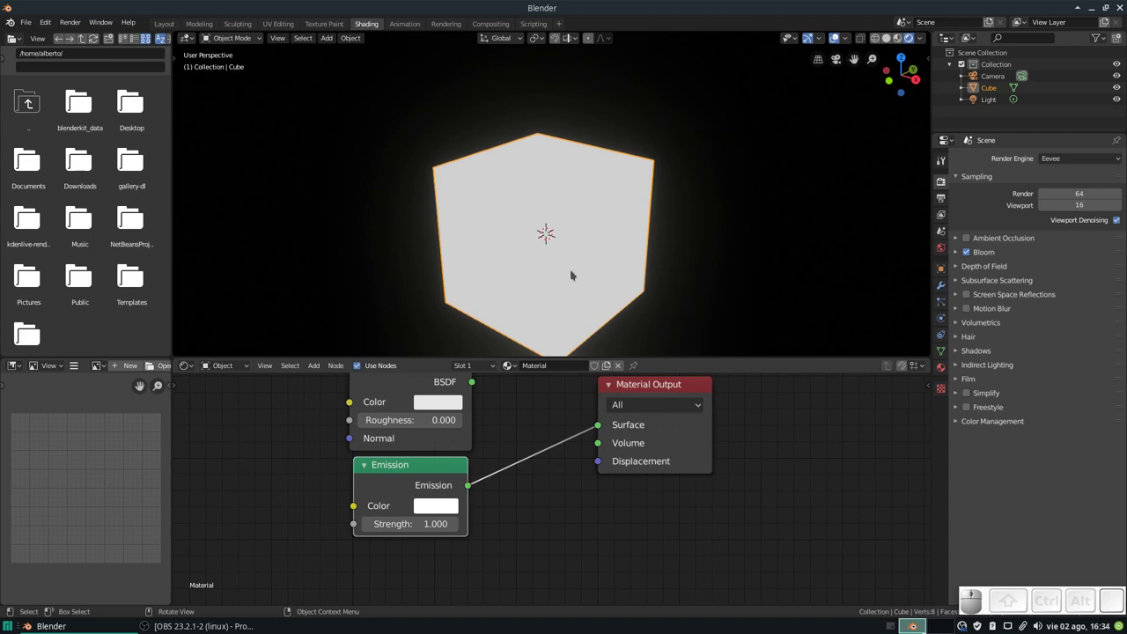
pyautogui.moveTo(577, 251); pyautogui.dragTo(548, 182)
pyautogui.moveTo(619, 240); pyautogui.dragTo(570, 268)
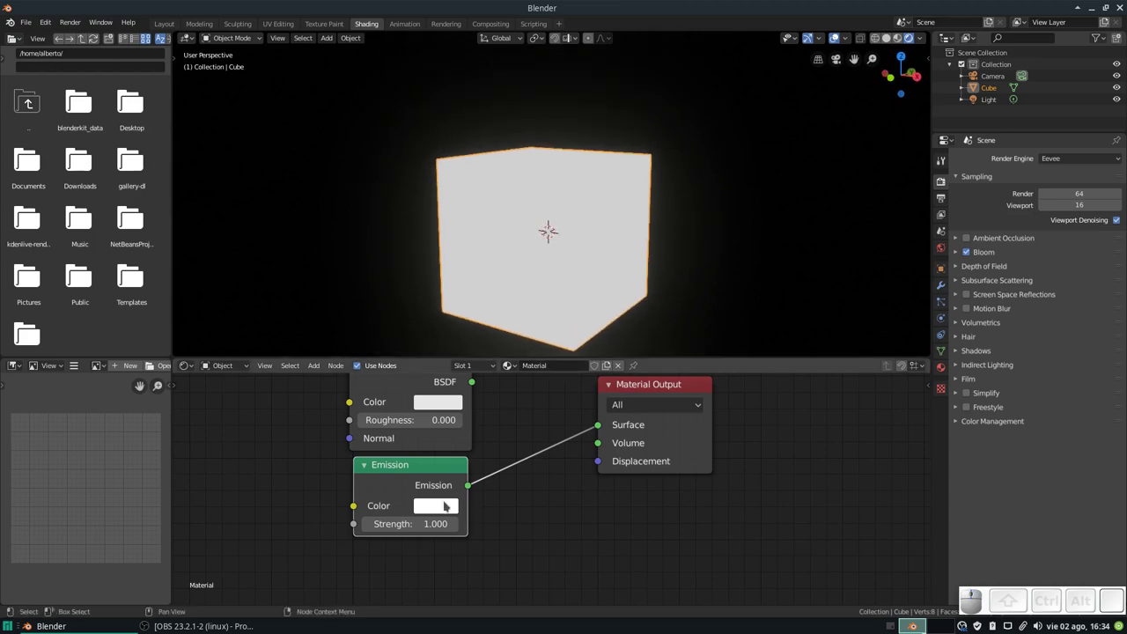
# - Make the Emission colour red and lower its strength to 0.1
pyautogui.click(440, 517)
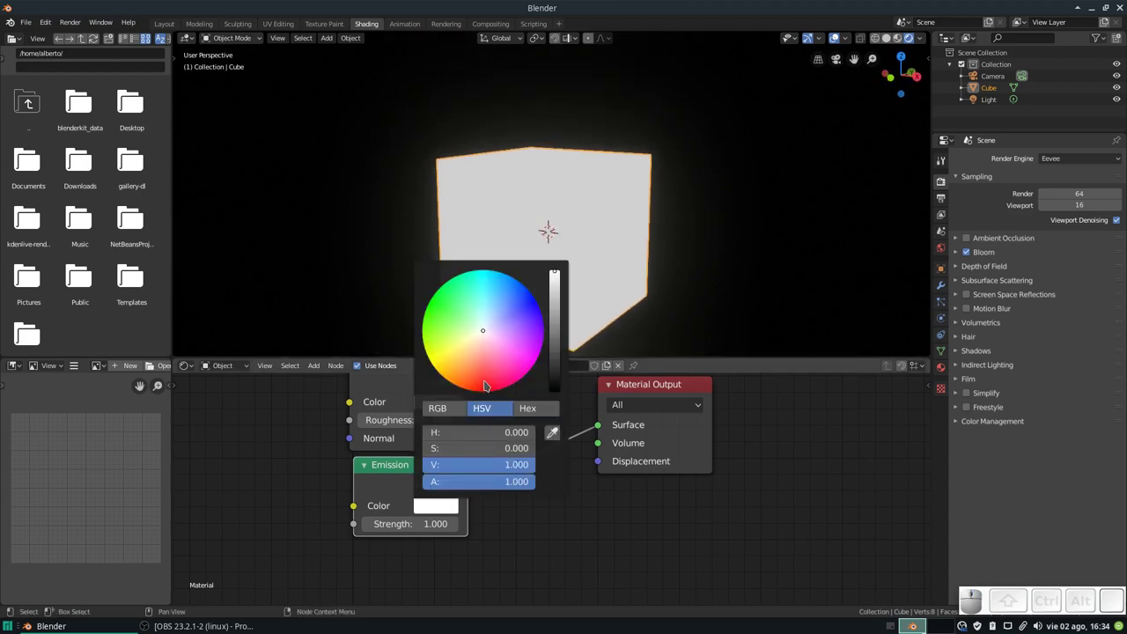
pyautogui.click(491, 385)
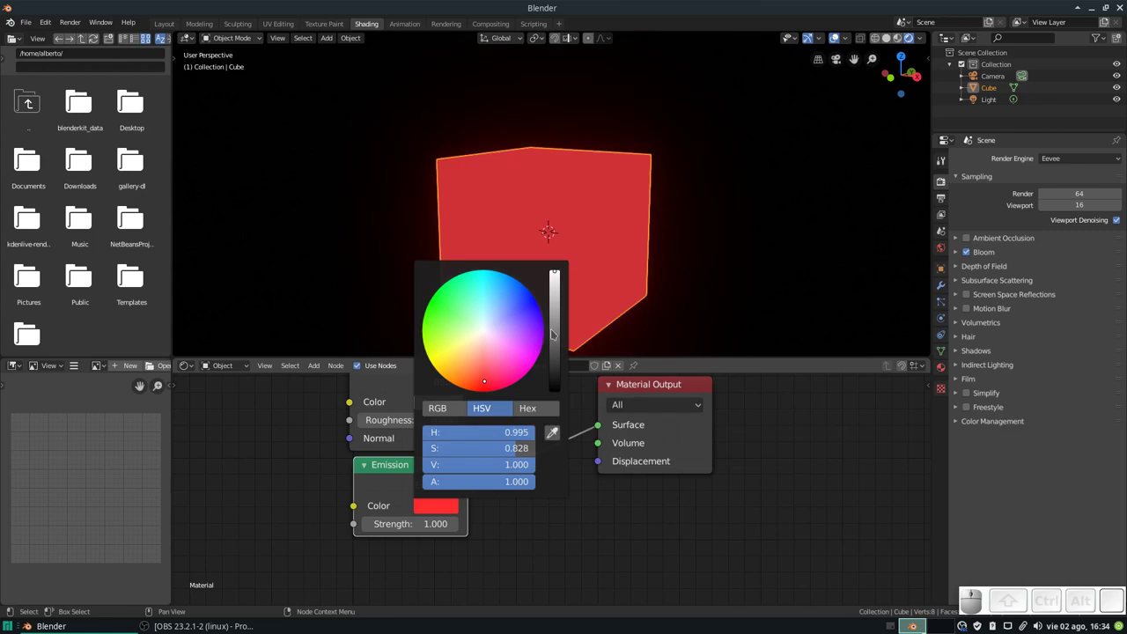
pyautogui.scroll(-3)
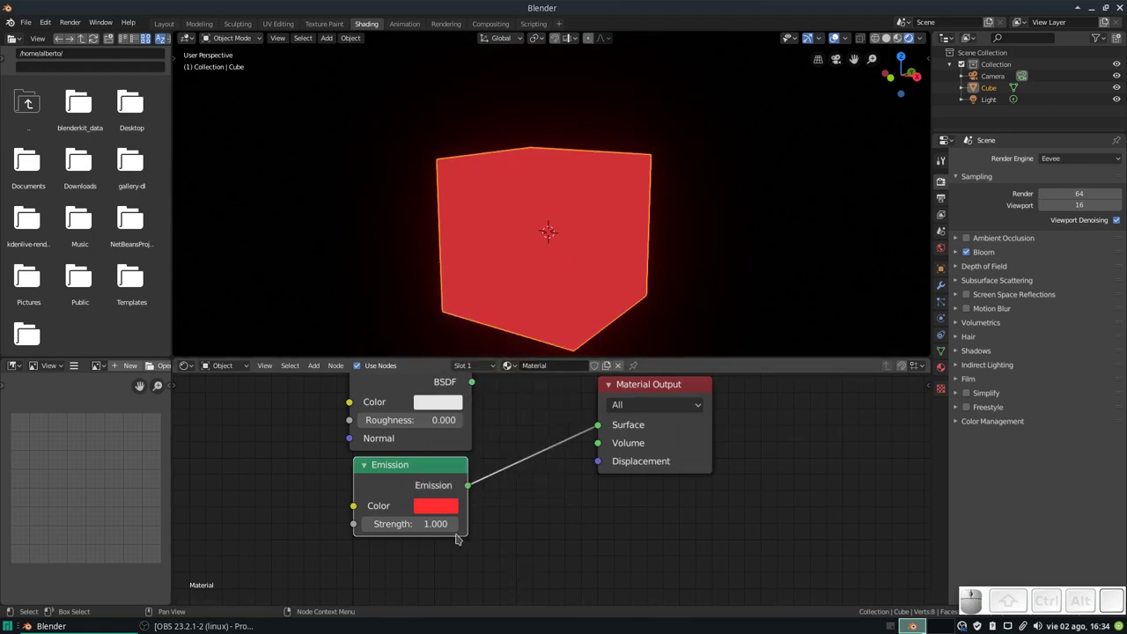
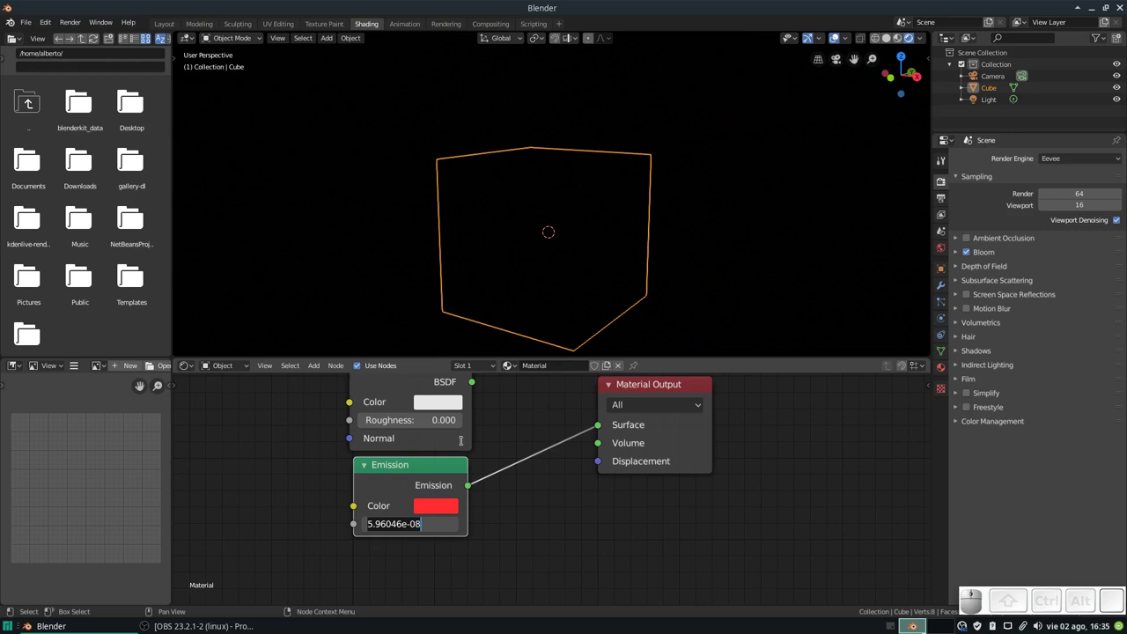
pyautogui.press('.')
pyautogui.press('1')
pyautogui.press('Return')
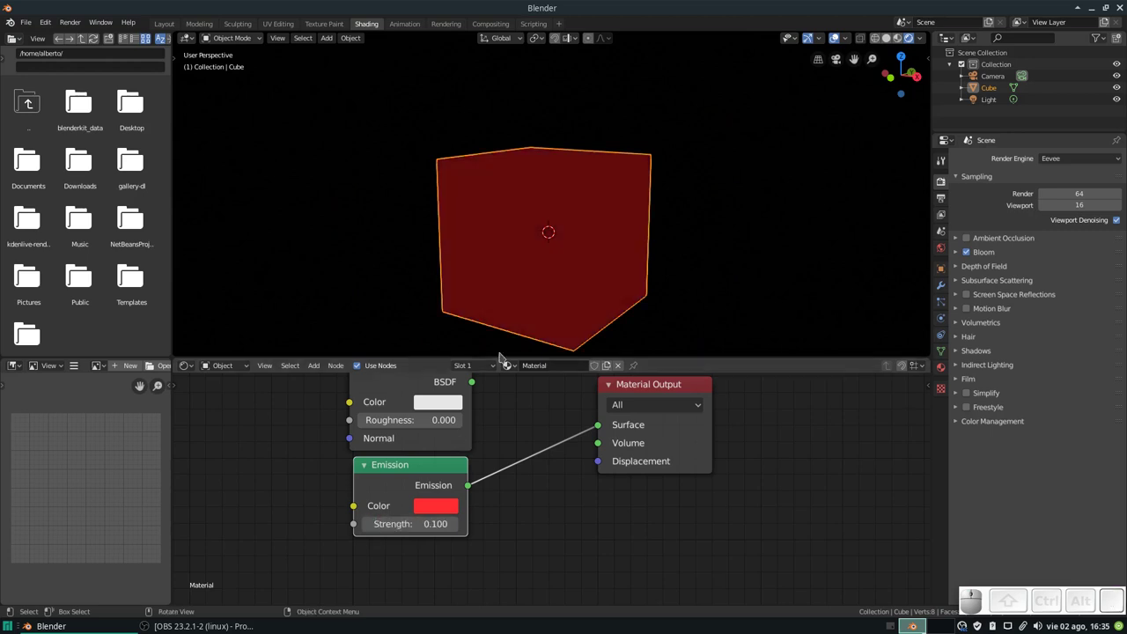
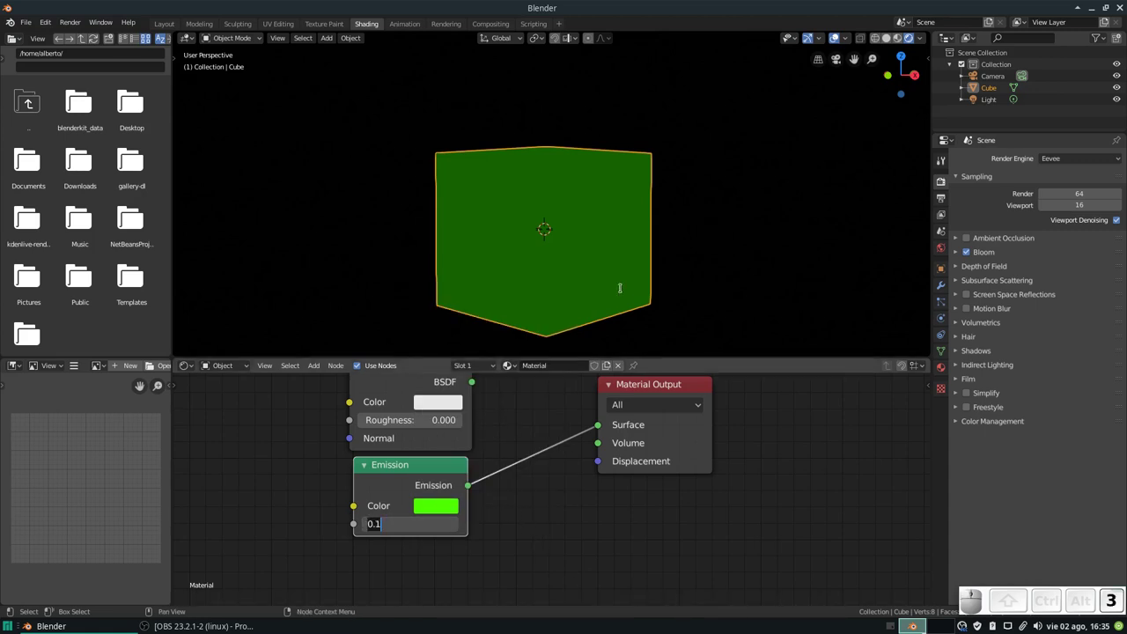
# - Raise the Emission strength to 30 and zoom to view the bloom halo
pyautogui.press('0')
pyautogui.press('KP_0')
pyautogui.press('Return')
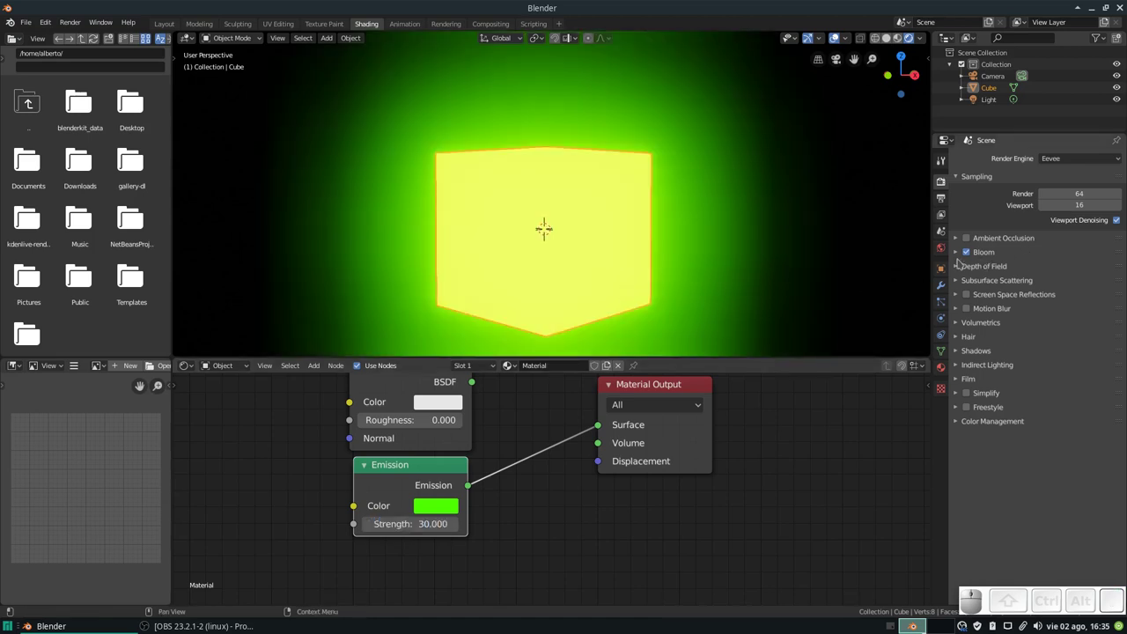
pyautogui.scroll(-3)
pyautogui.scroll(-3)
pyautogui.scroll(3)
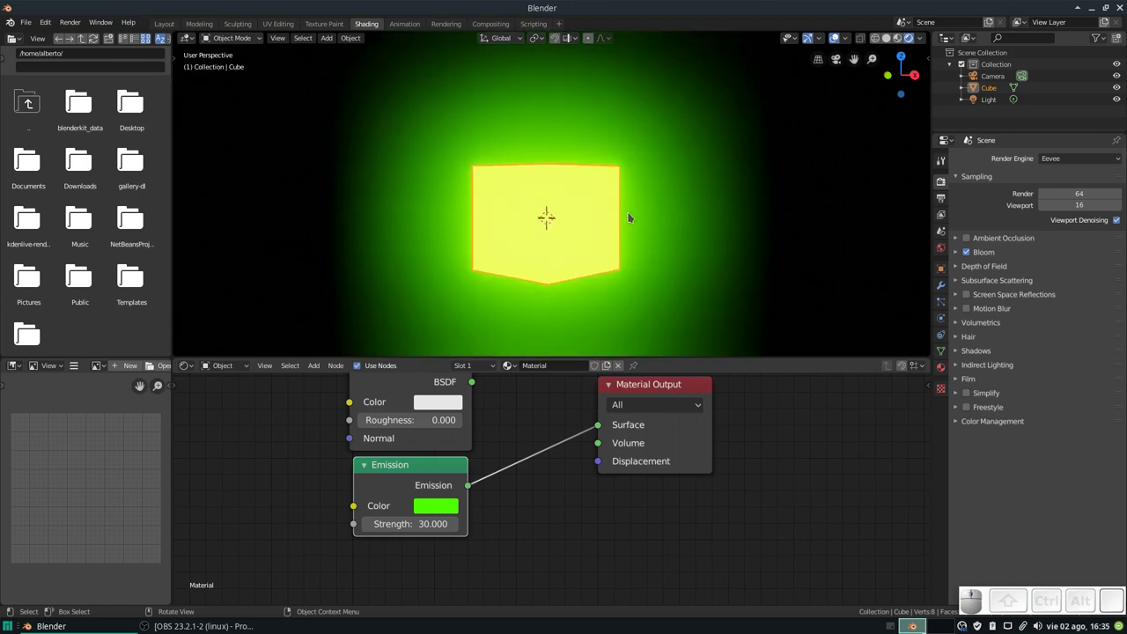
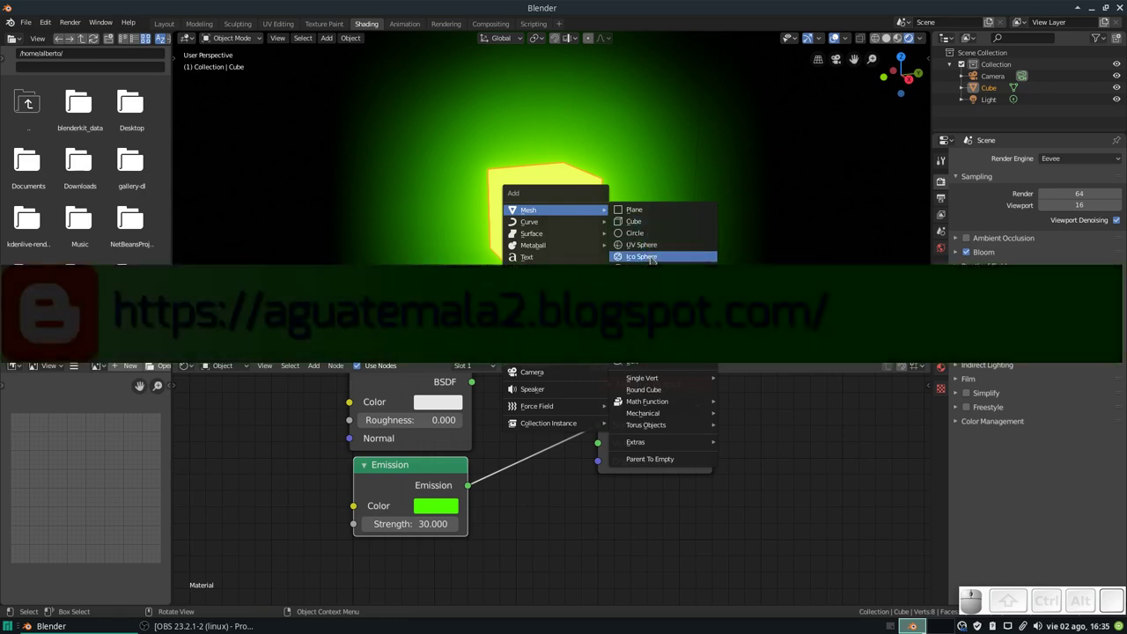
# - Add an icosphere beside the cube and give it a new material
pyautogui.click(657, 260)
pyautogui.press('g')
pyautogui.click(682, 239)
pyautogui.moveTo(678, 222); pyautogui.dragTo(565, 363)
pyautogui.click(571, 364)
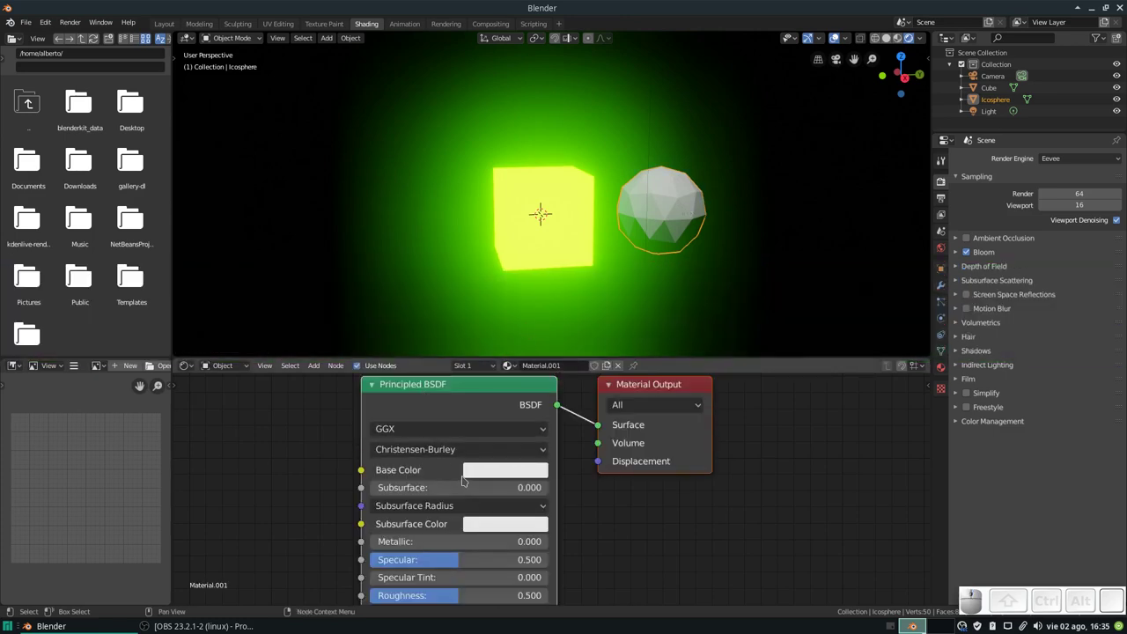
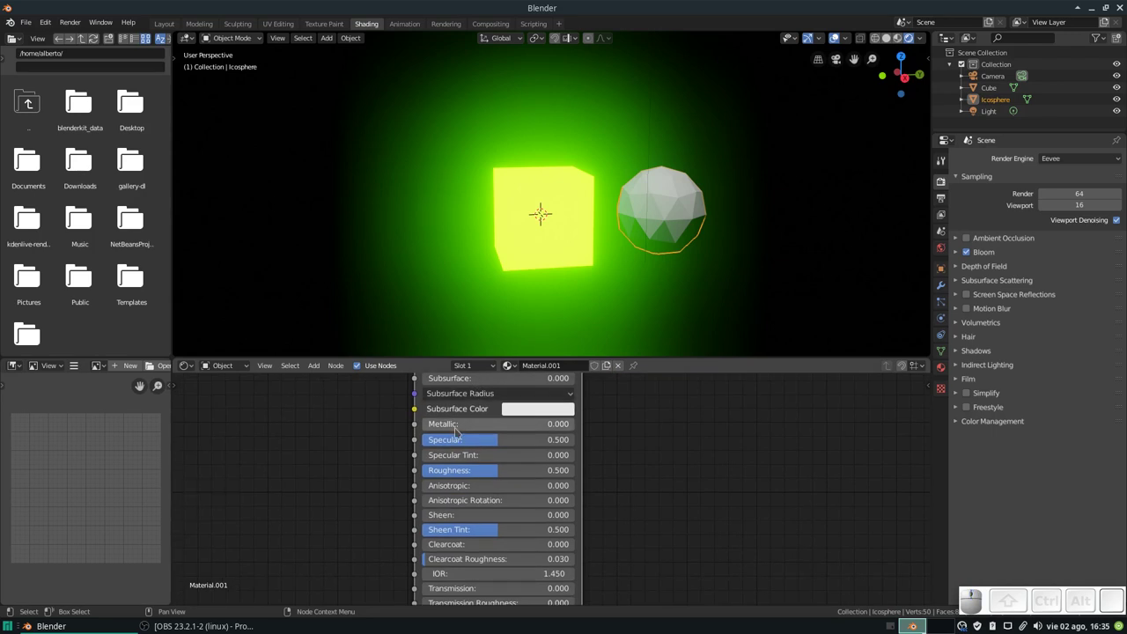
# - Set the icosphere's Principled BSDF roughness to 0.1 and metallic to 1.0
pyautogui.click(464, 477)
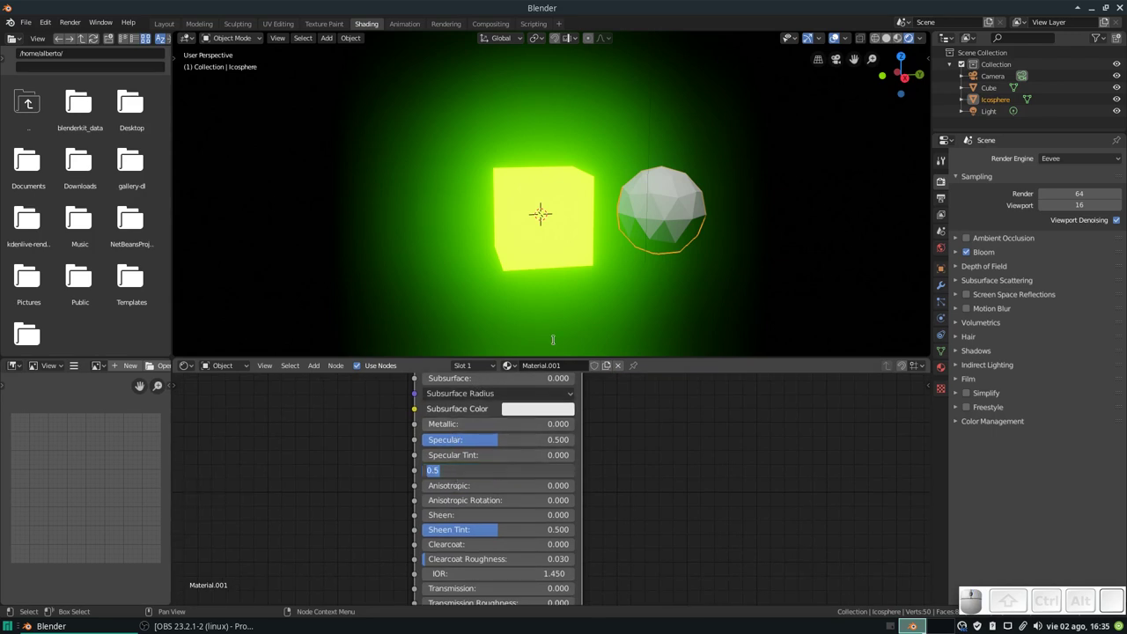
pyautogui.press('1')
pyautogui.press('Return')
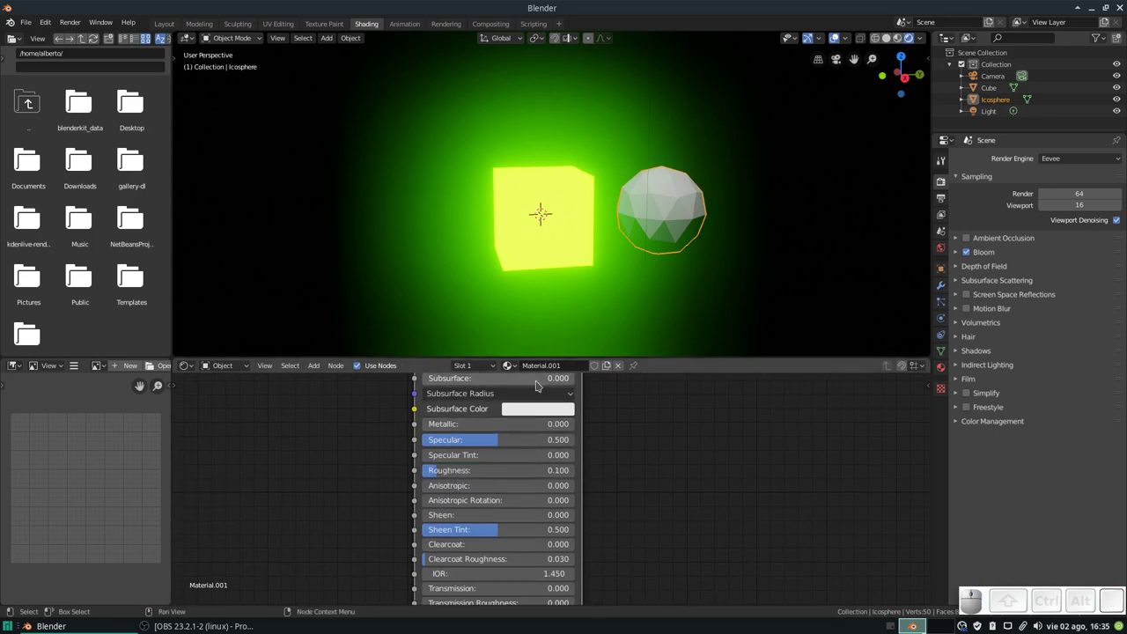
pyautogui.click(453, 420)
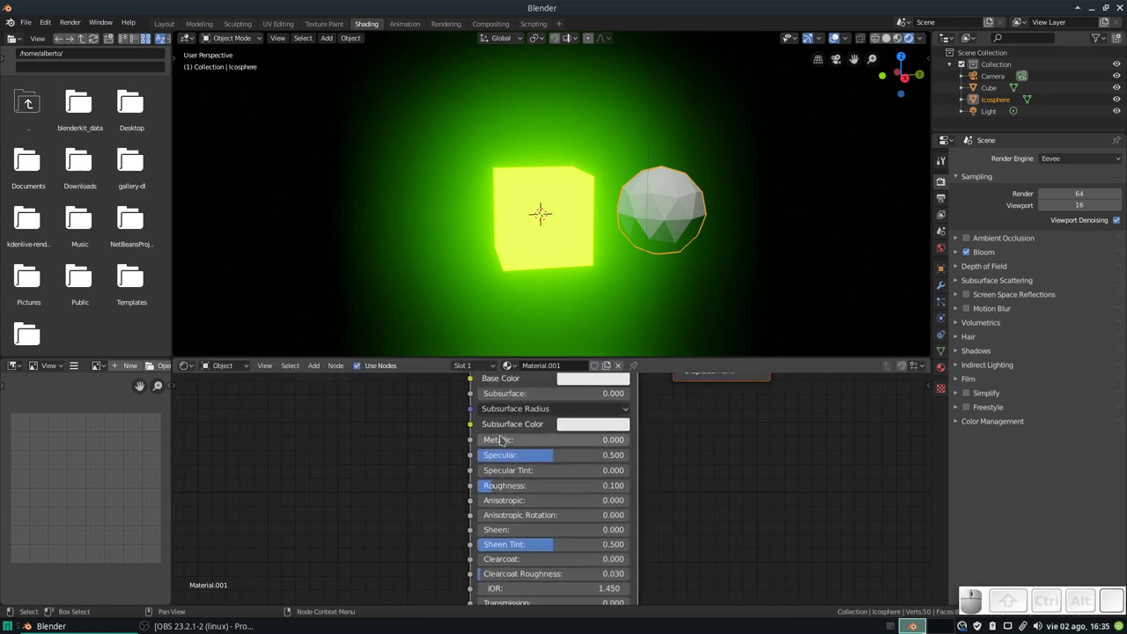
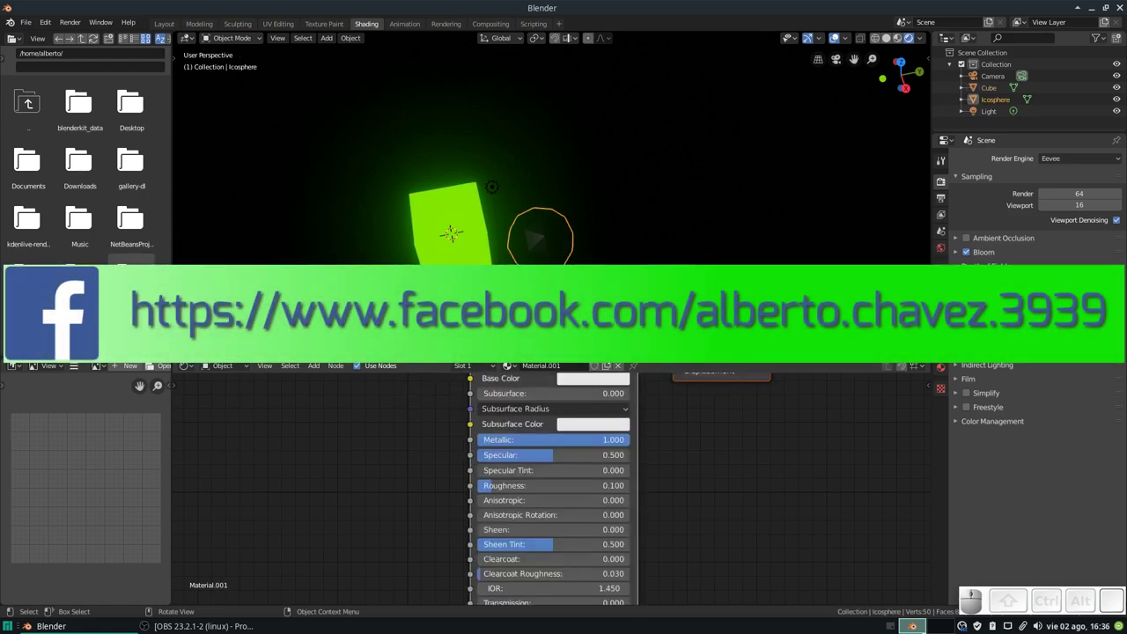
# - Slide the icosphere along X next to the cube and raise metallic to full
pyautogui.press('g')
pyautogui.press('x')
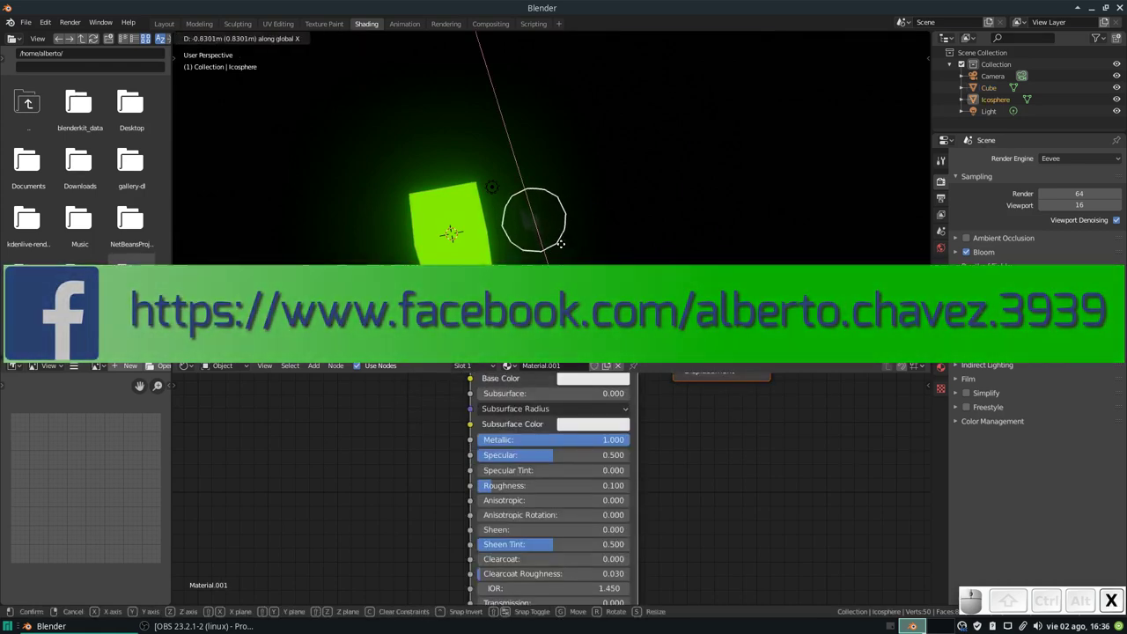
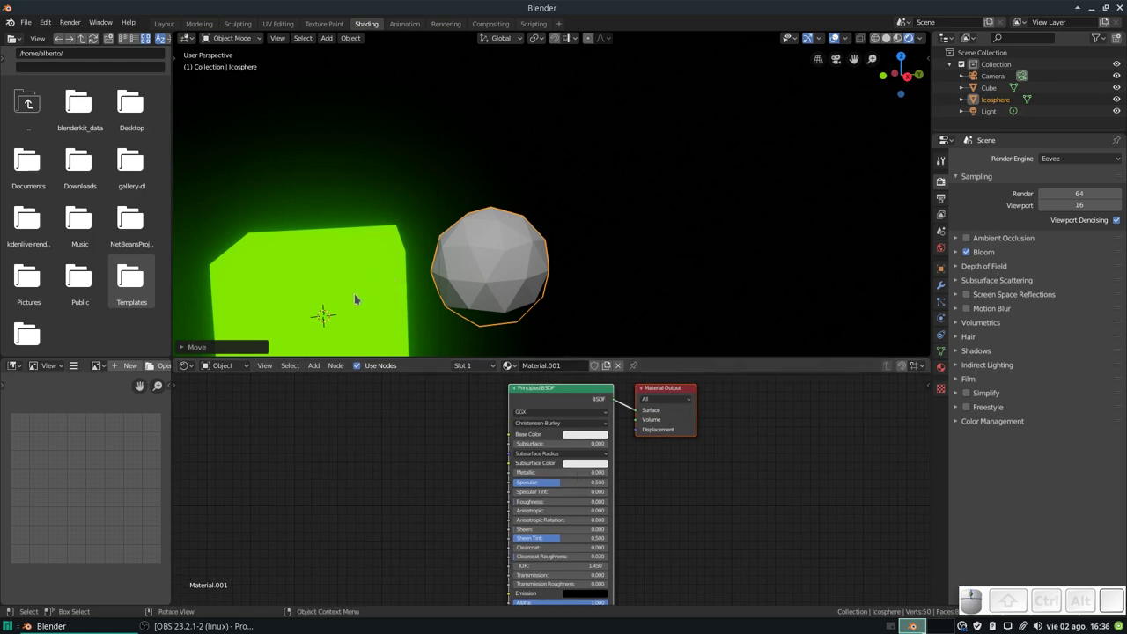
pyautogui.scroll(3)
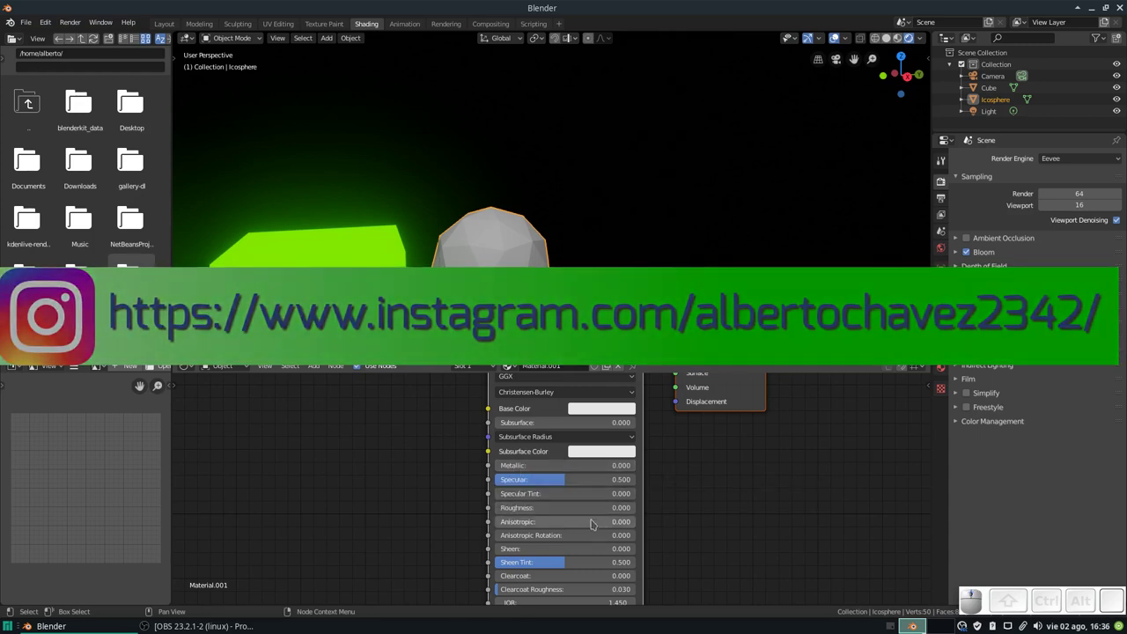
pyautogui.moveTo(507, 473); pyautogui.dragTo(590, 491)
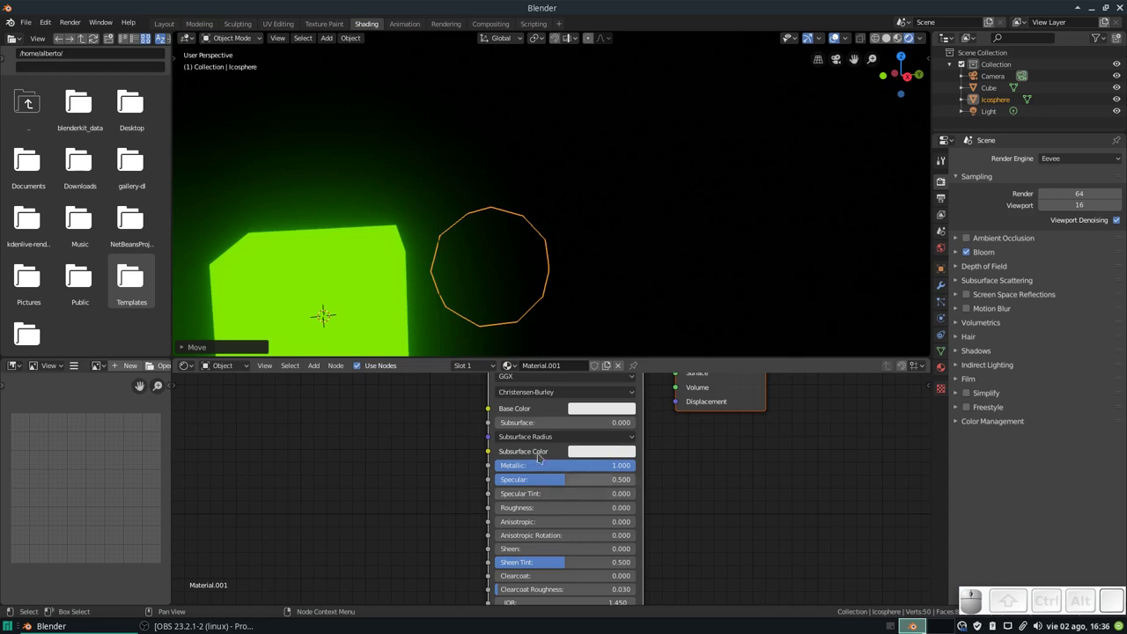
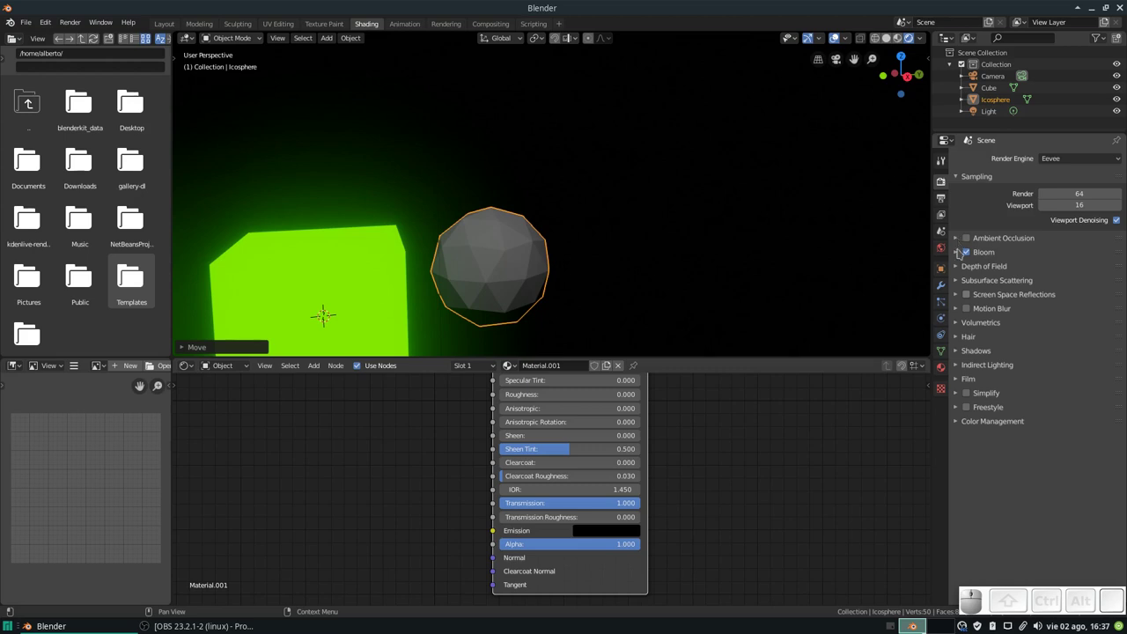
# - In Material Properties Settings, switch the blend mode to Alpha Blend with Show Backface
pyautogui.click(945, 368)
pyautogui.scroll(-3)
pyautogui.click(1062, 395)
pyautogui.click(1080, 474)
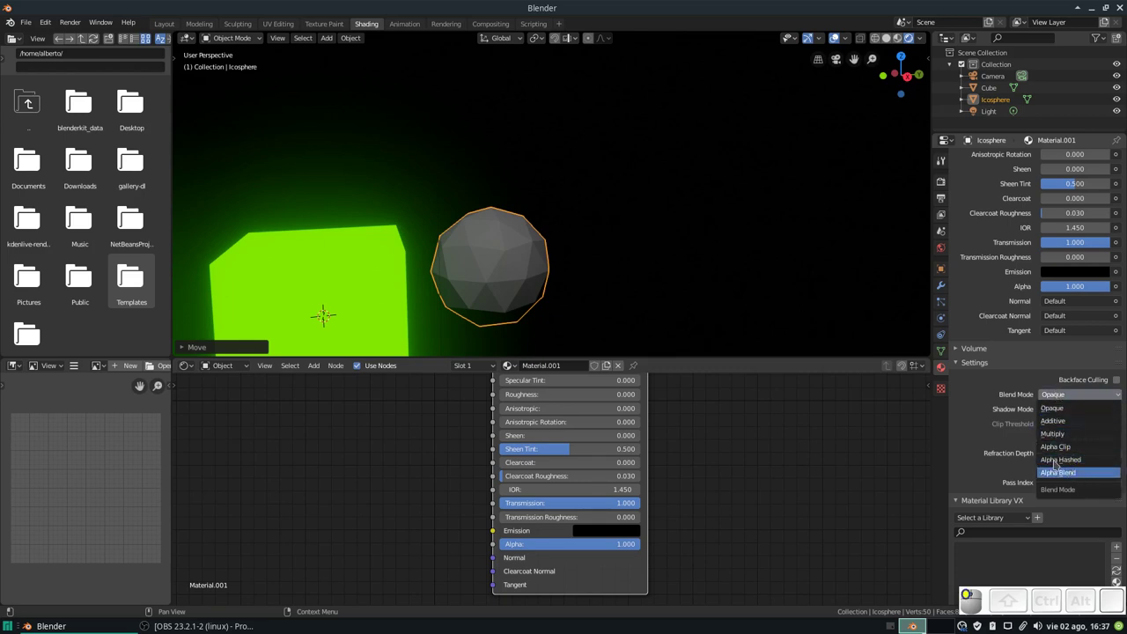
pyautogui.moveTo(704, 236); pyautogui.dragTo(516, 337)
# - Orbit and zoom to inspect the dark glassy sphere beside the cube
pyautogui.scroll(-3)
pyautogui.moveTo(438, 335); pyautogui.dragTo(438, 336)
pyautogui.scroll(3)
pyautogui.middleClick(438, 336)
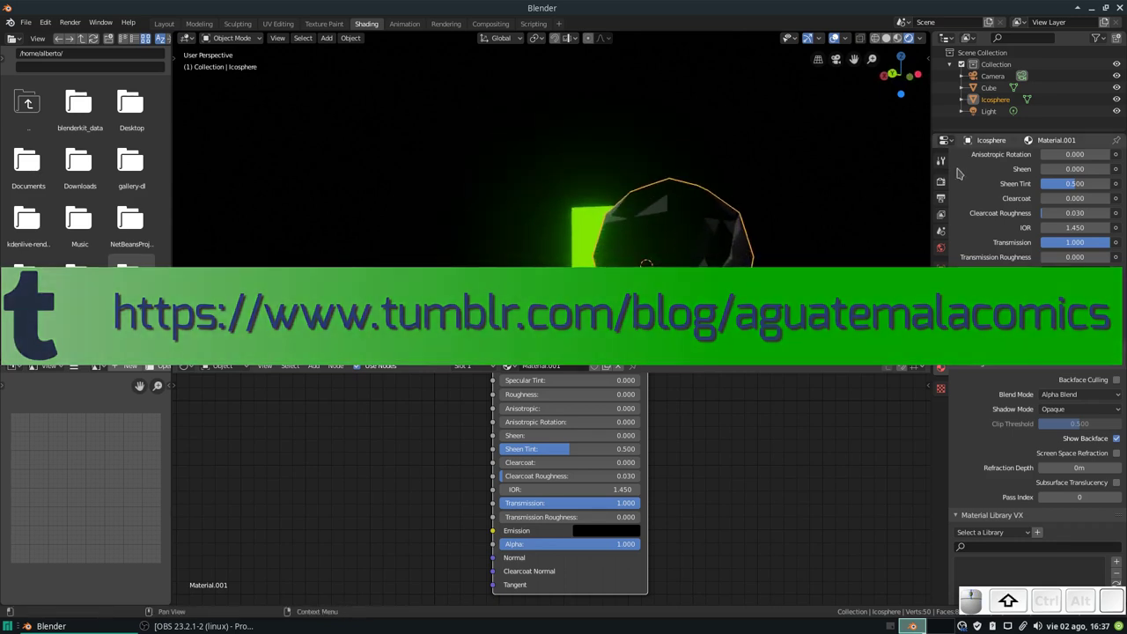
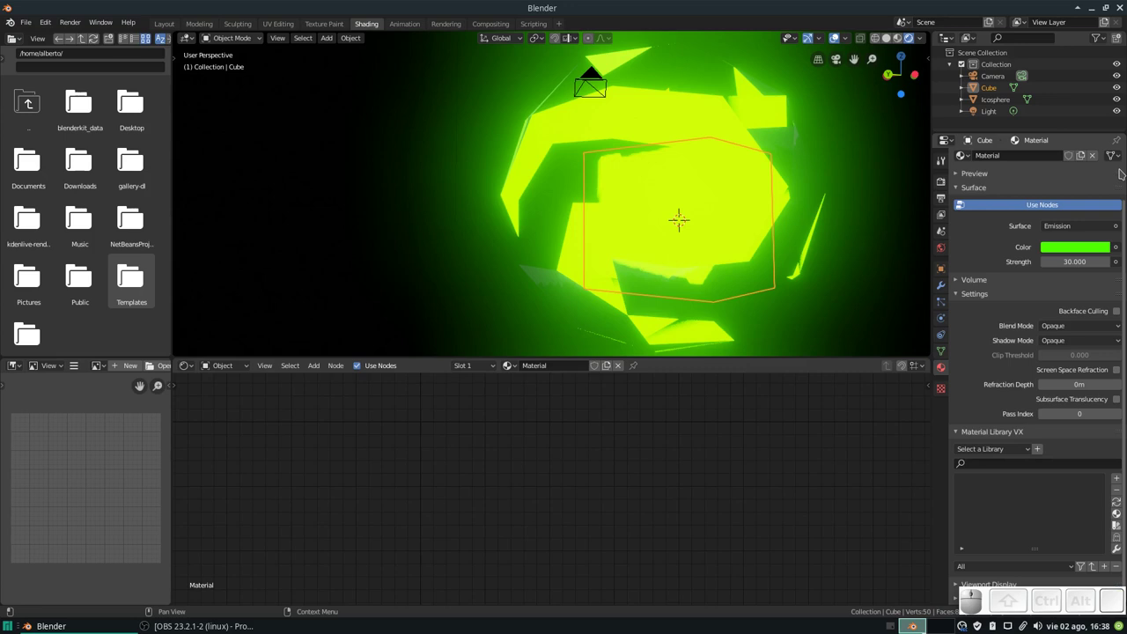
# - Zoom out to view the green cube refracted through the glassy icosphere
pyautogui.scroll(-3)
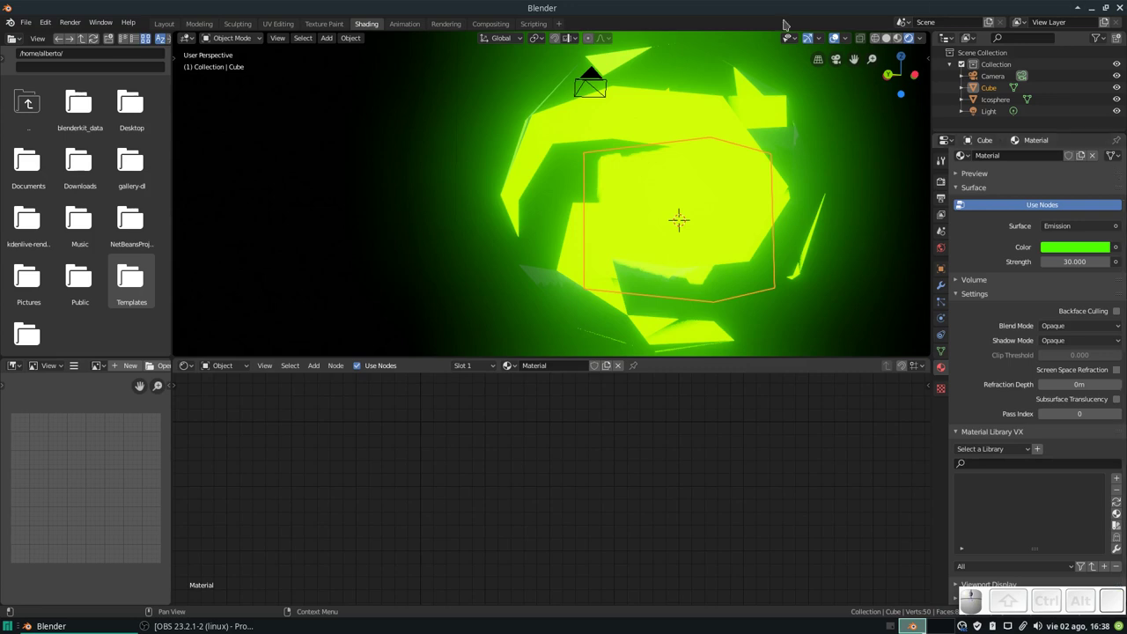